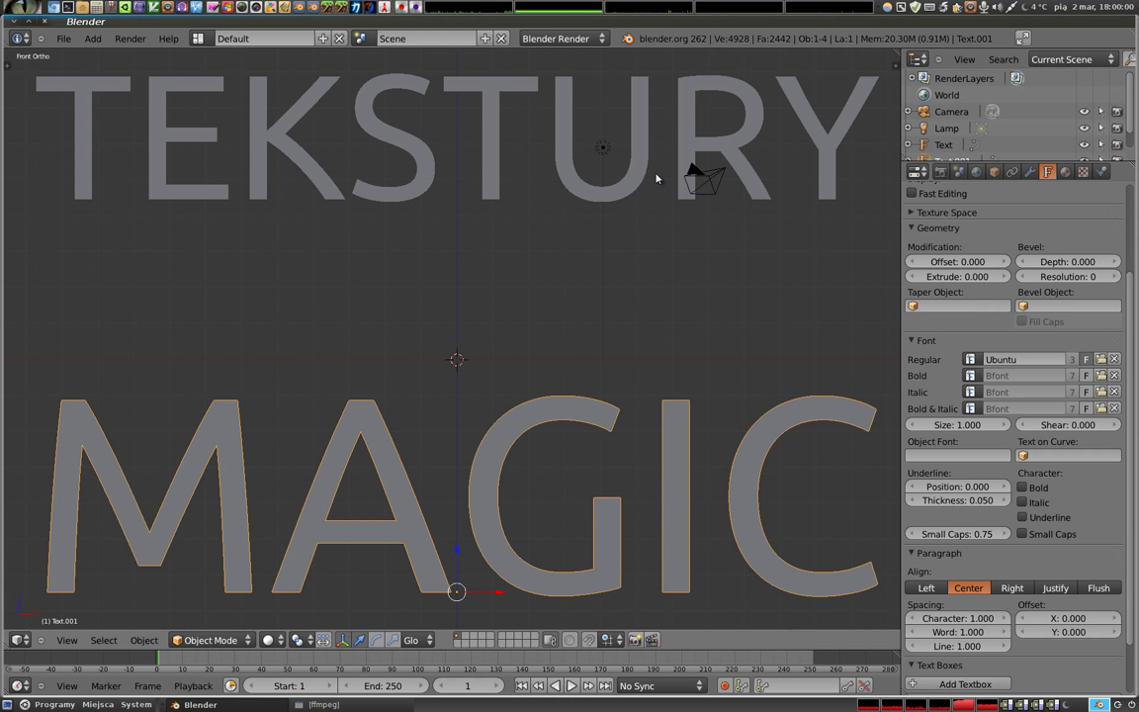
Delete the TEKSTURY text object and select the MAGIC text for deletion
right_click(581, 192)
key("x")
right_click(511, 432)
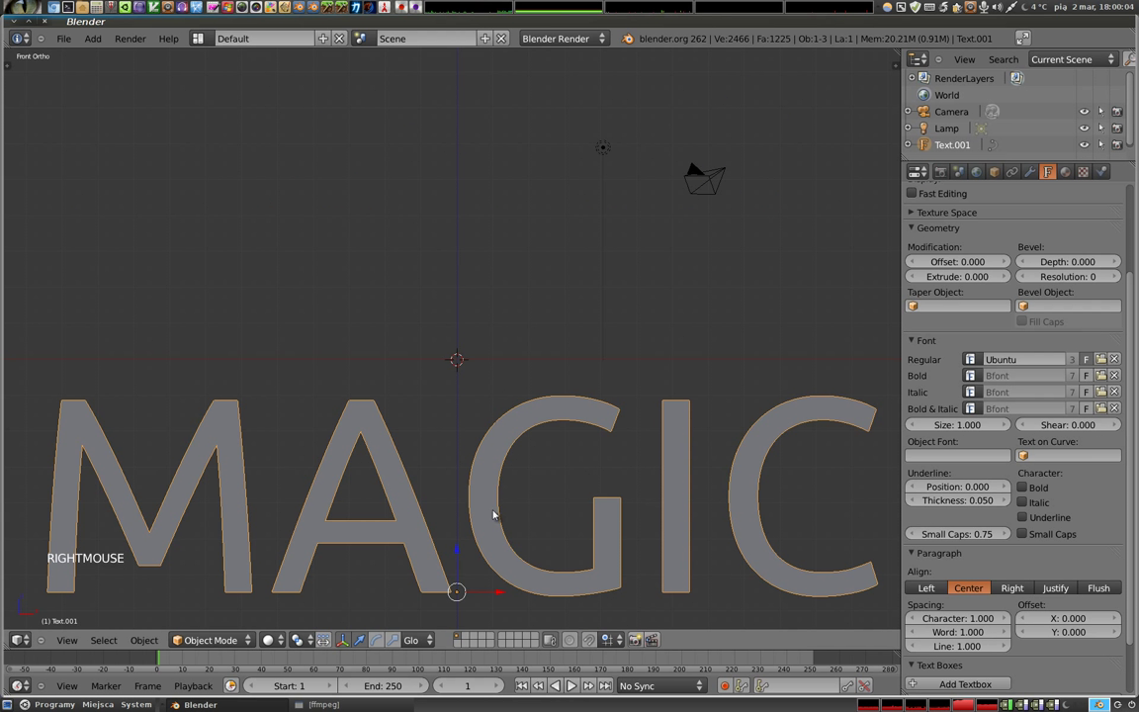
Remove the MAGIC text and add a plane mesh to the scene
key("x")
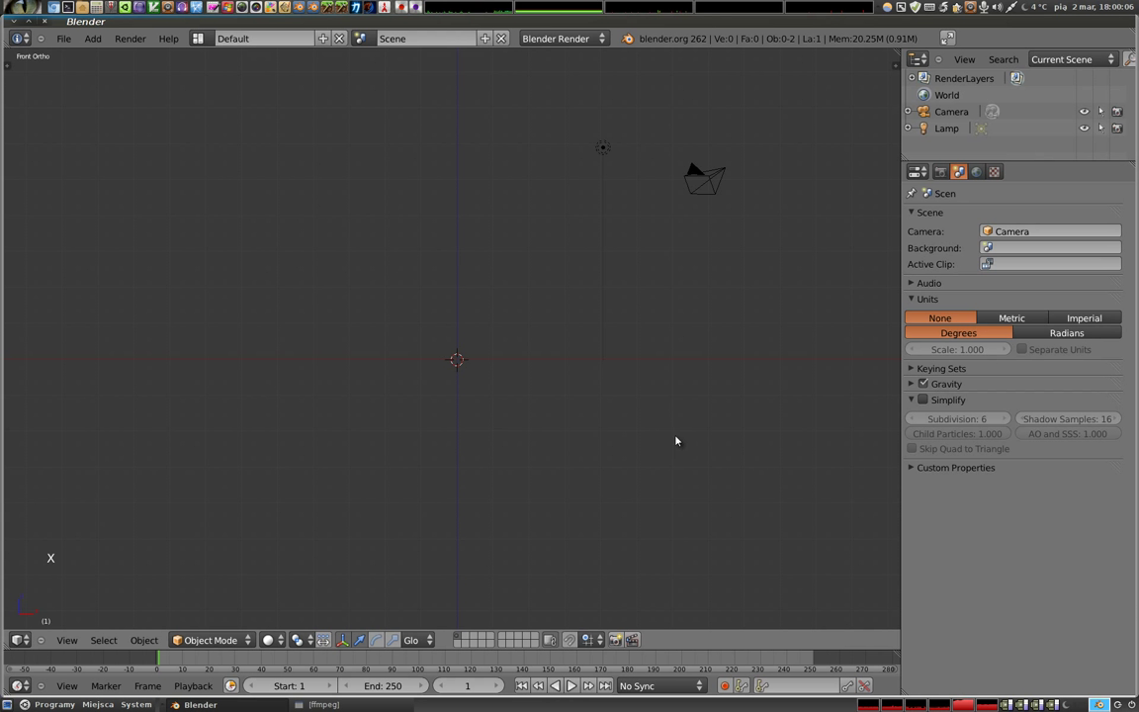
key("shift+a")
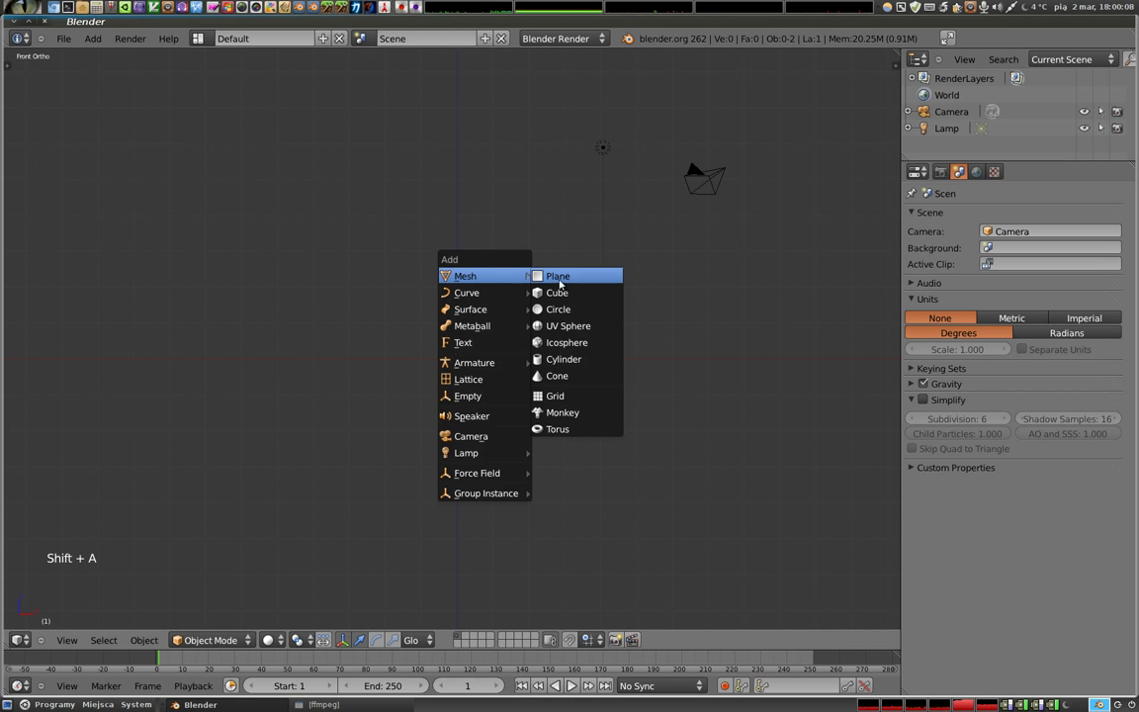
key("s")
left_click(588, 434)
Switch to the camera view, select the camera and render the plane
key("KP_0")
right_click(557, 216)
key("g")
left_click(511, 356)
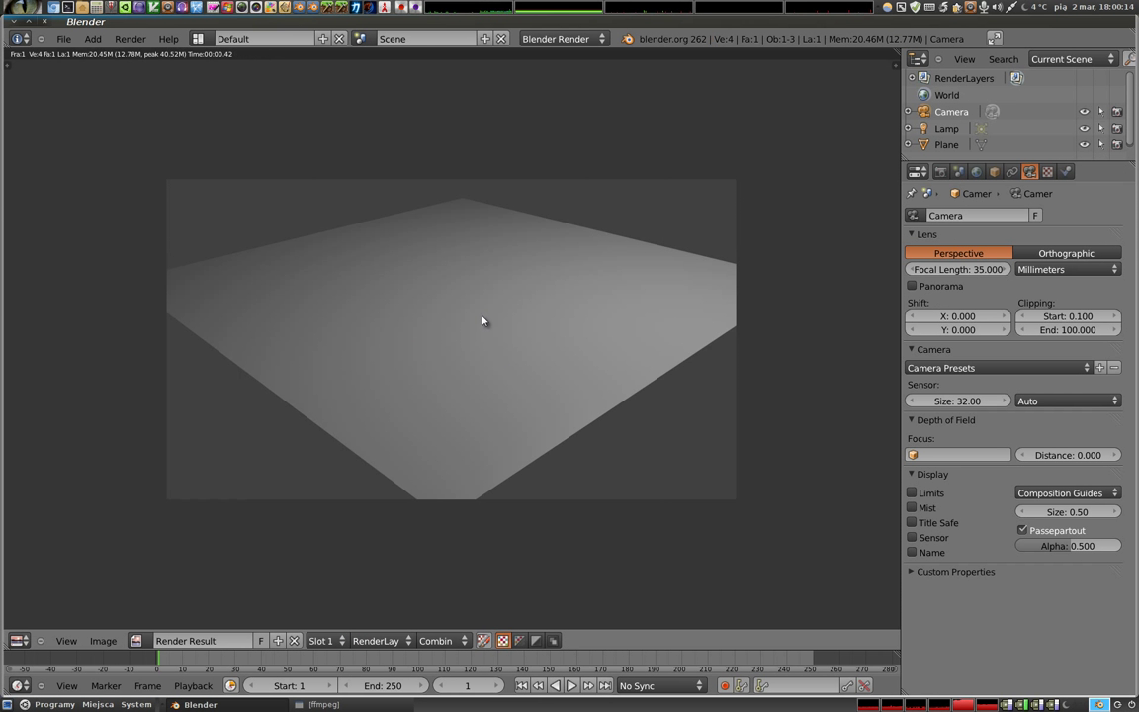
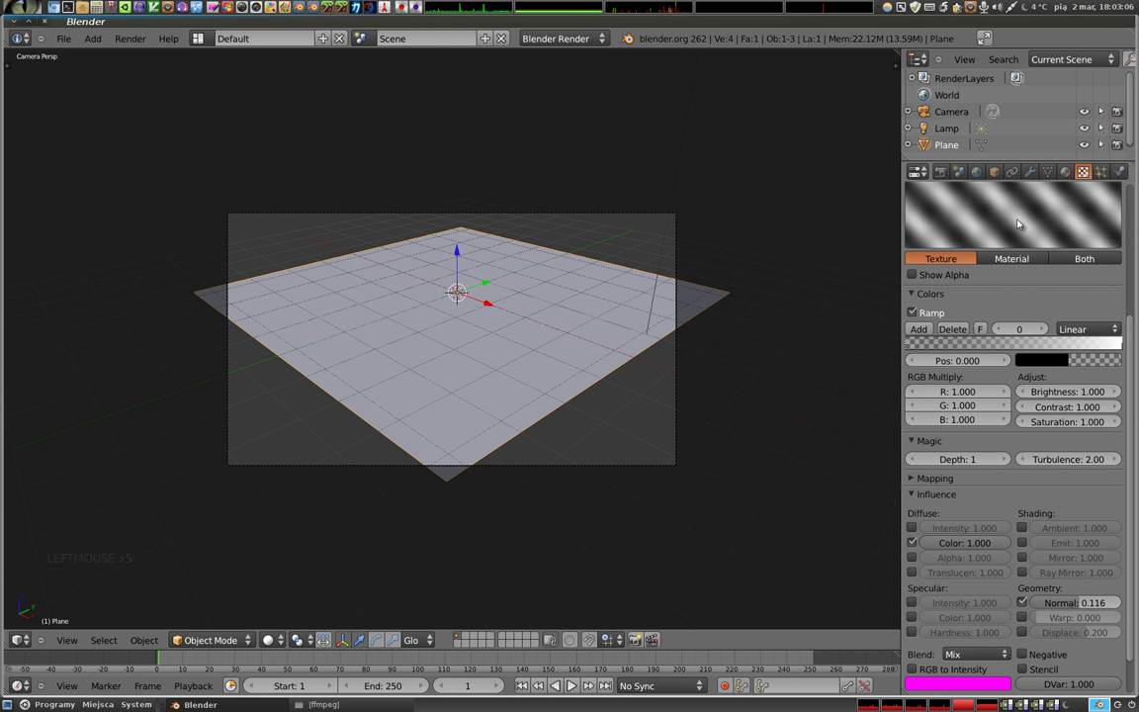
Move the white and black ramp stops close together for sharp stripes
left_click(1123, 347)
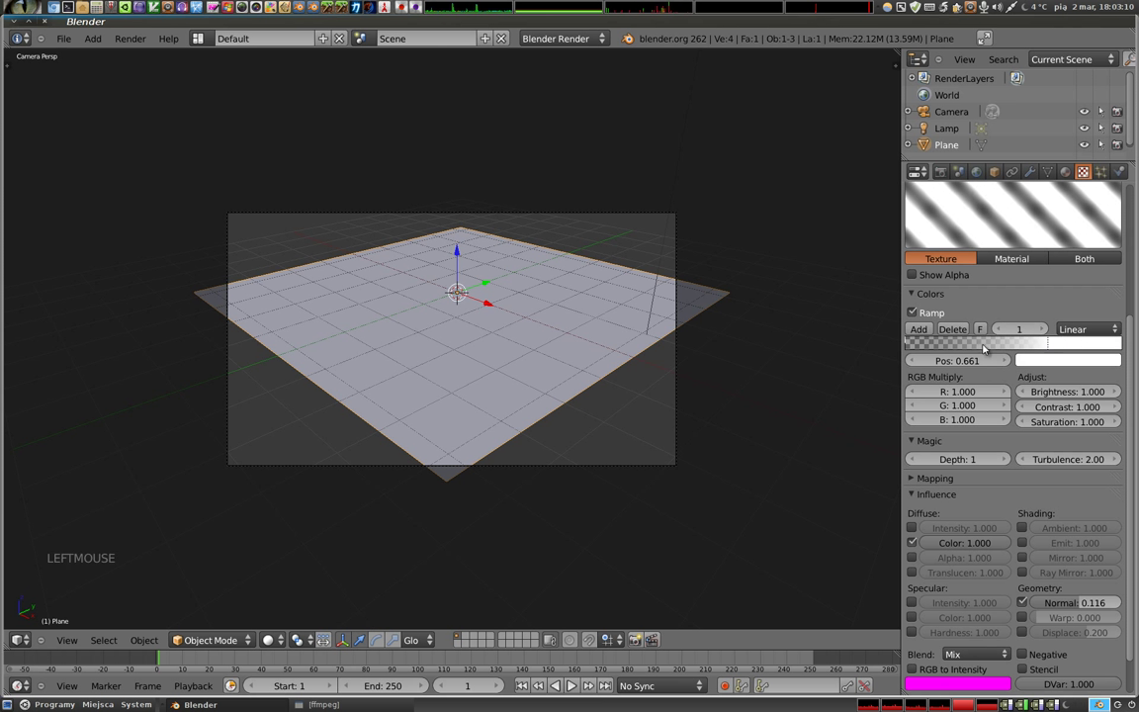
left_click(912, 345)
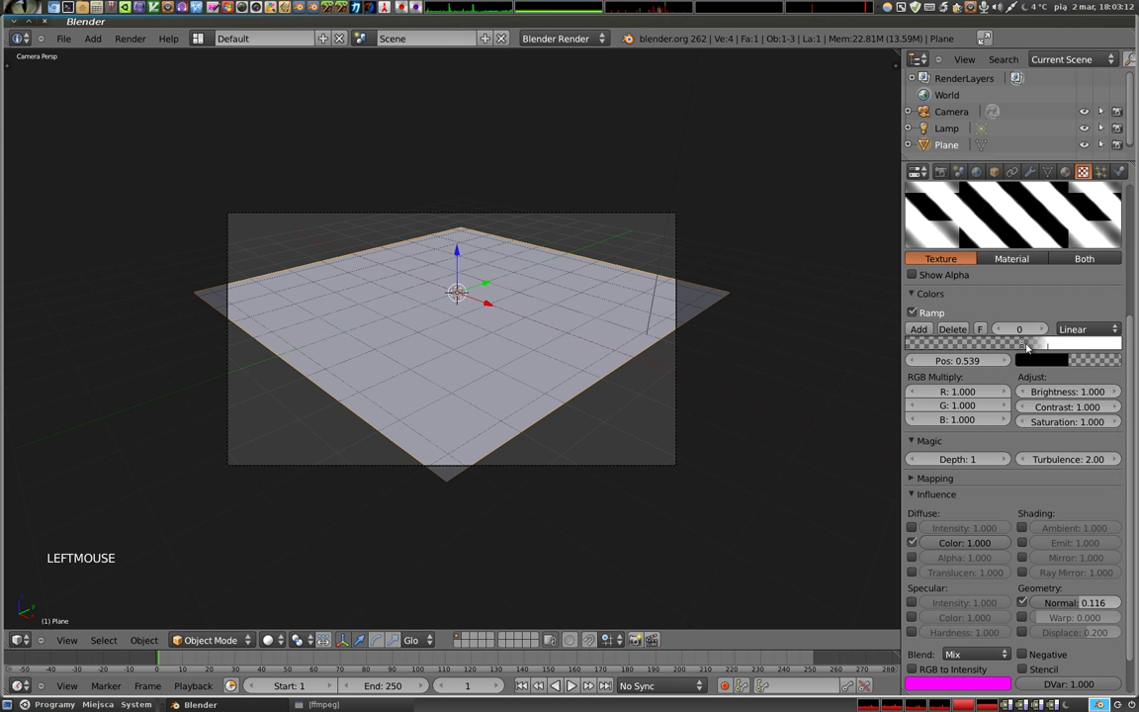